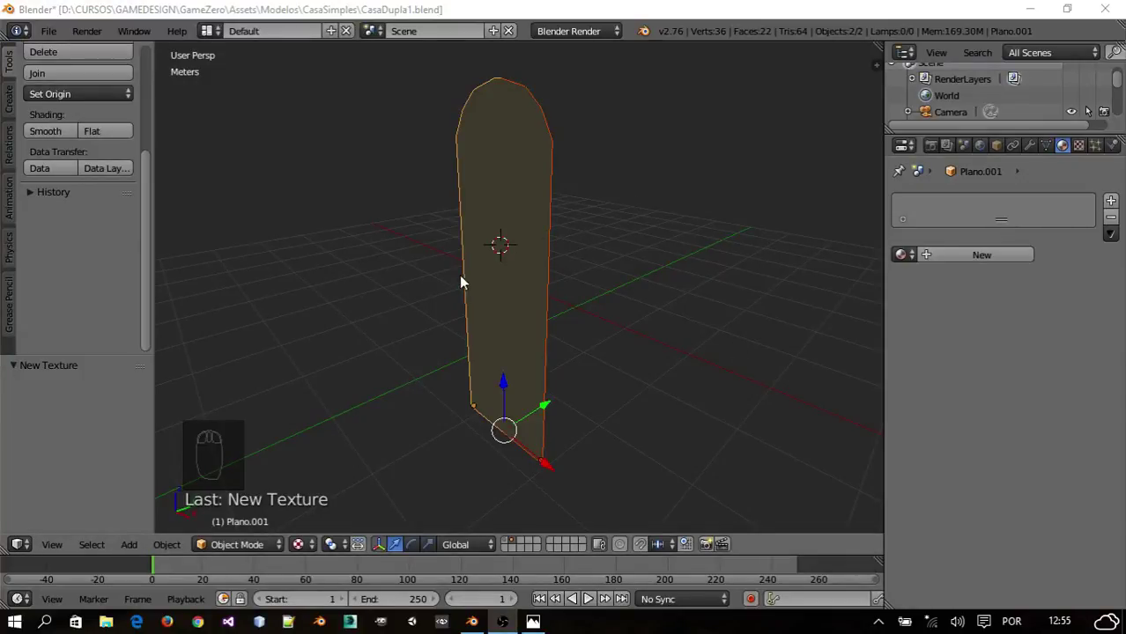
- Assign the new Porta material to all faces of the door plane in Edit Mode
left_click_drag(501, 271, 686, 269)
left_click_drag(686, 270, 991, 263)
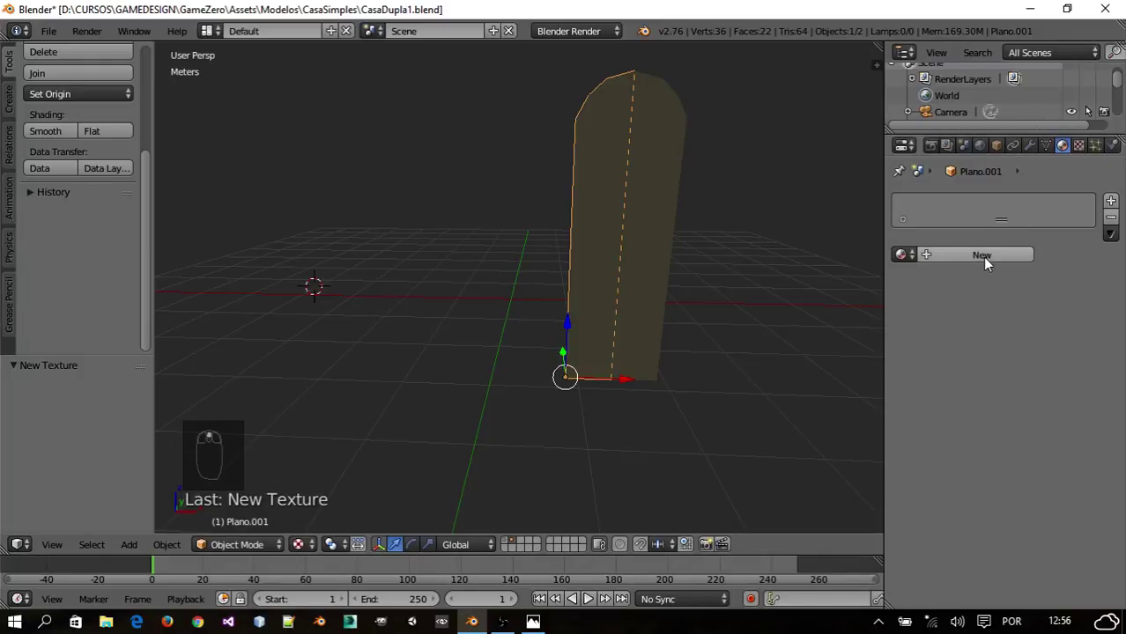
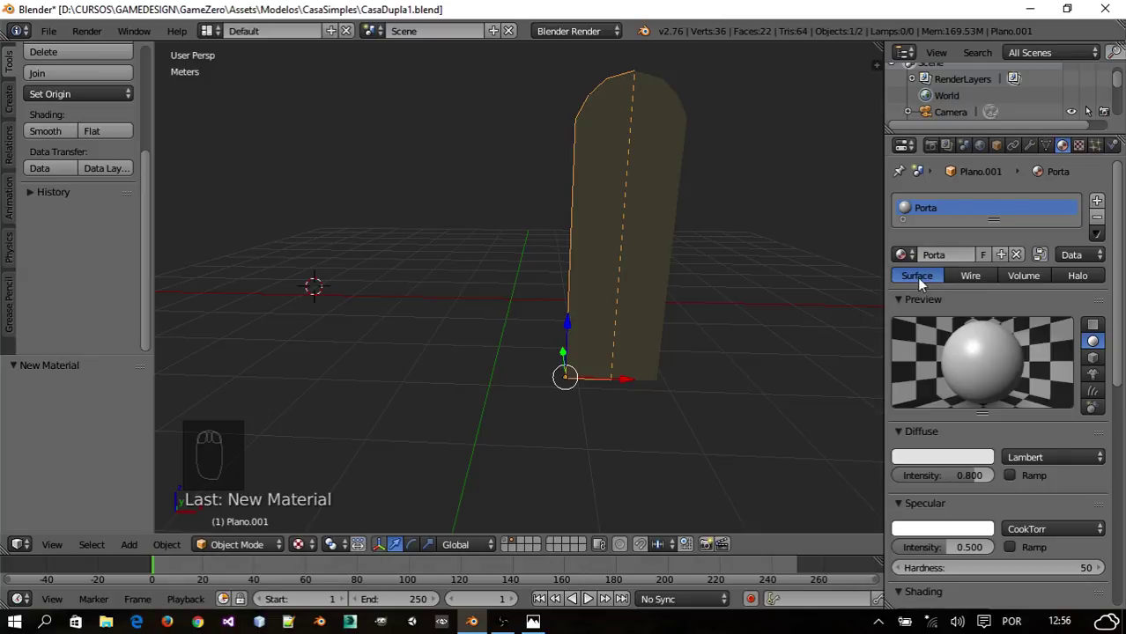
left_click_drag(984, 233, 579, 240)
key("Tab")
key("a")
key("a")
left_click_drag(940, 263, 1006, 200)
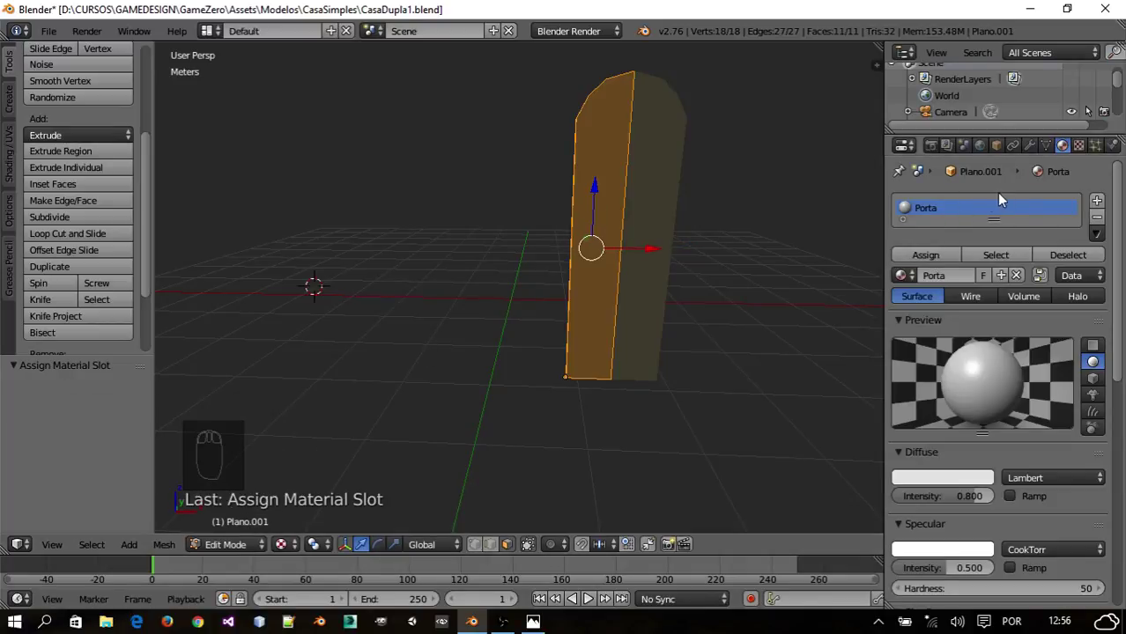
- Add a new UV-mapped image texture to the Porta material
left_click_drag(1082, 153, 1023, 376)
middle_click(1099, 446)
middle_click(1023, 376)
left_click_drag(1002, 396, 1078, 302)
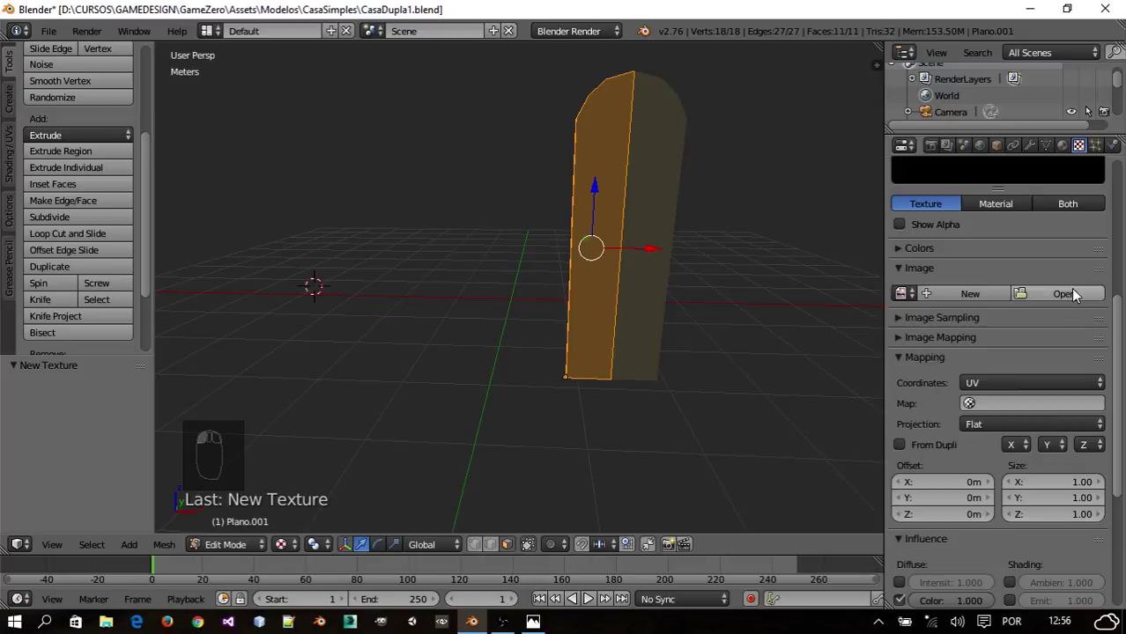
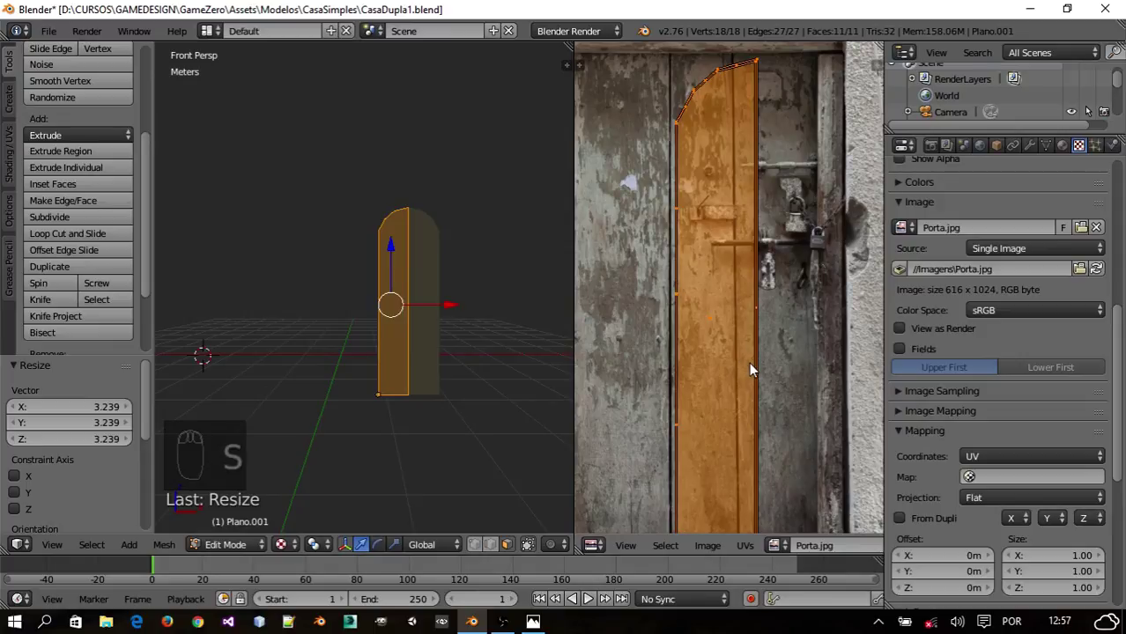
- Shift the door's UV outline onto the left leaf of the door photo
key("g")
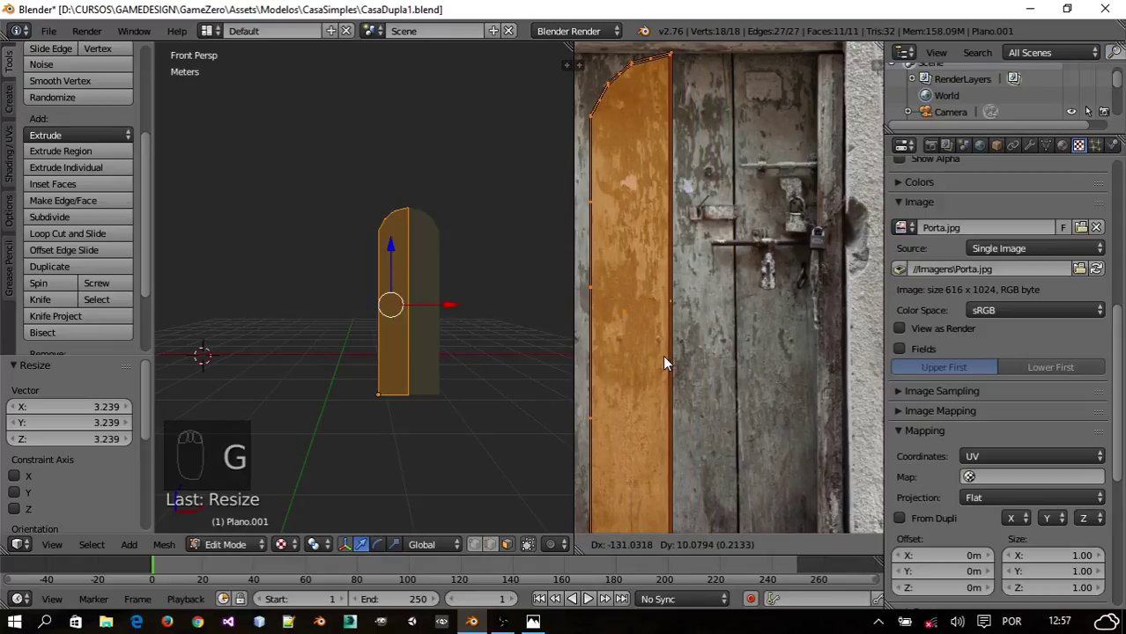
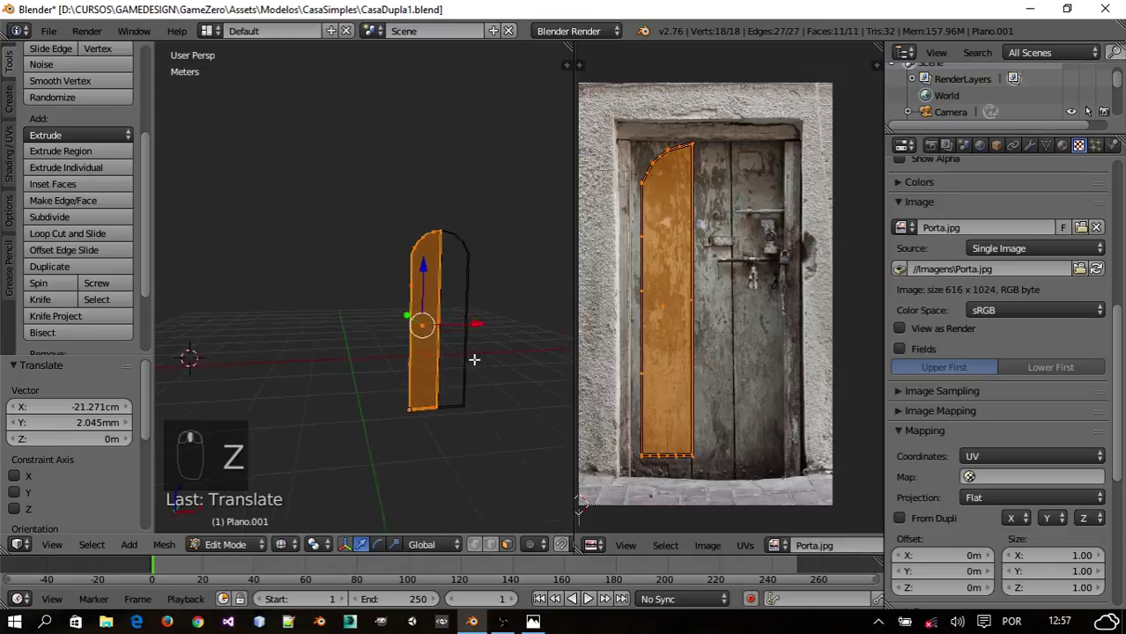
- Check the door plane up close, toggling out of and back into mesh editing
key("z")
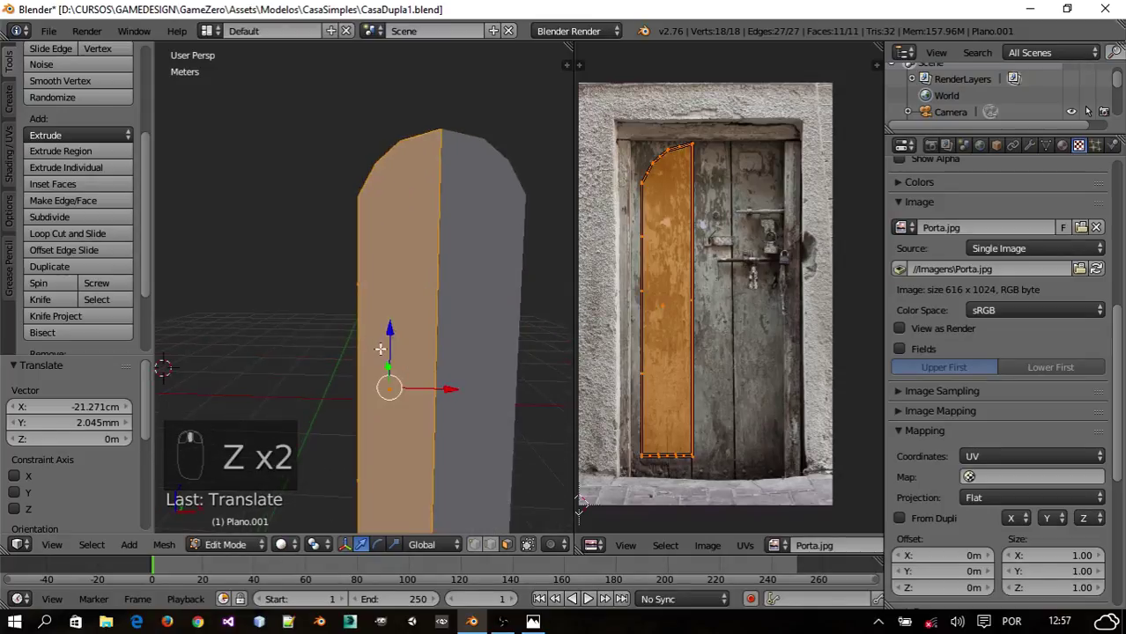
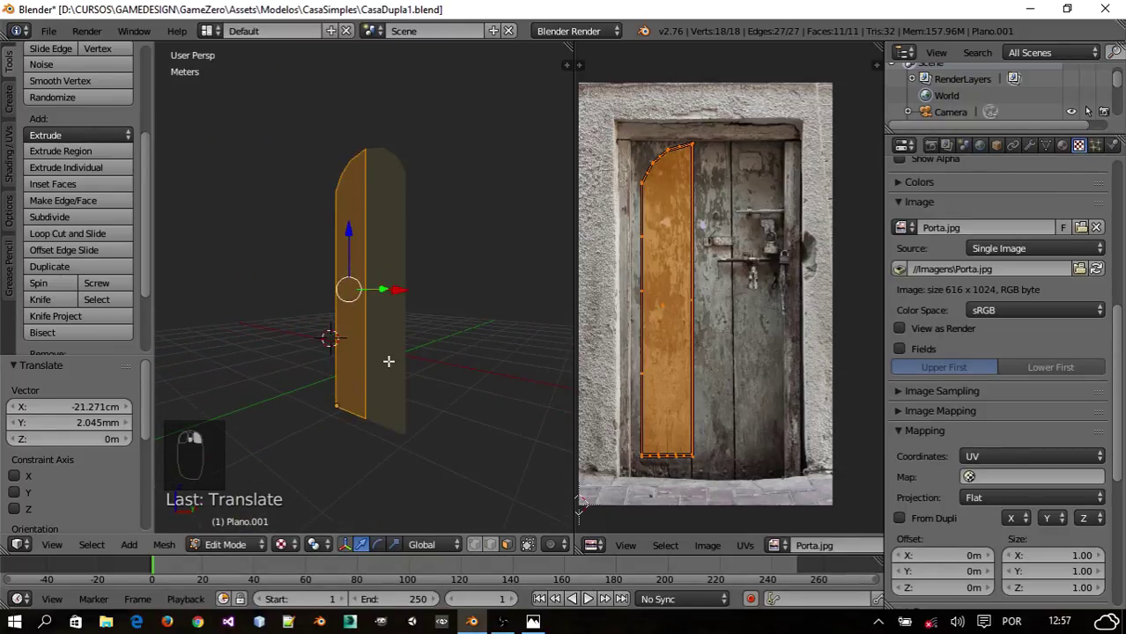
key("Tab")
left_click_drag(383, 358, 359, 386)
key("Tab")
- Set the Porta.jpg texture mapping to the plane's UVMap layer and return to the material settings
left_click_drag(1001, 486, 523, 387)
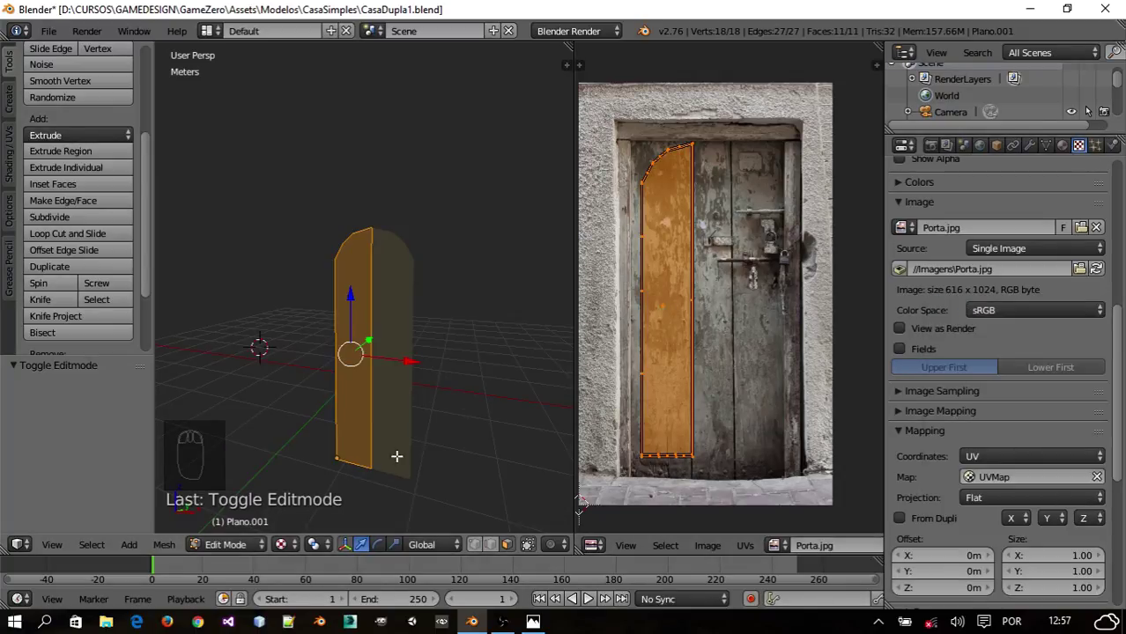
left_click_drag(1085, 335, 1069, 154)
left_click_drag(1069, 154, 1031, 316)
left_click_drag(1031, 316, 1027, 352)
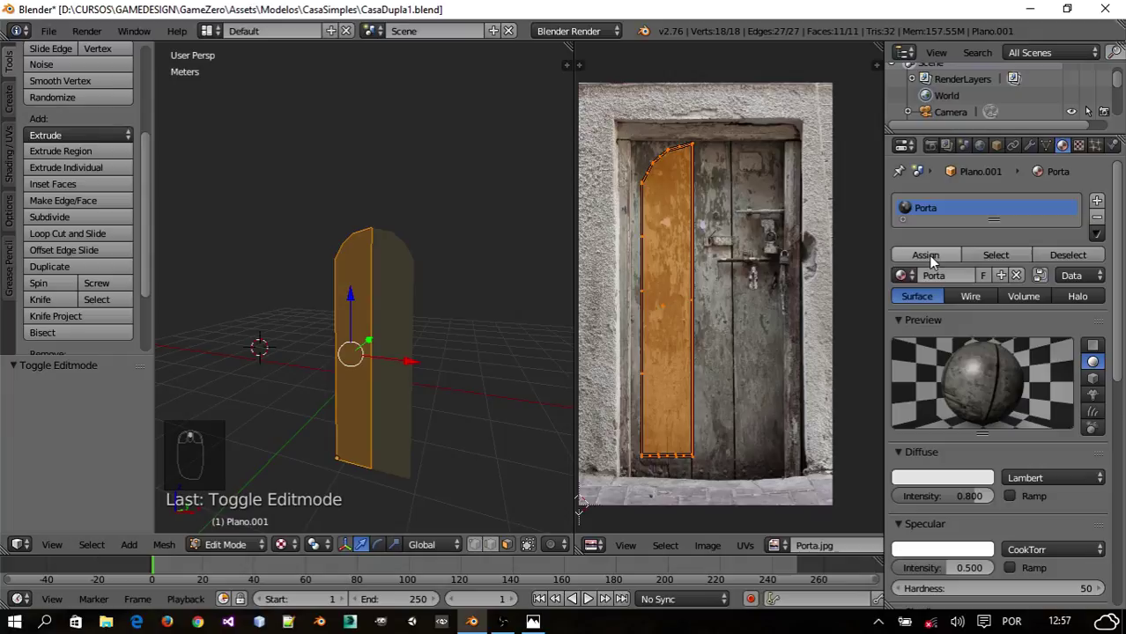
- Assign Porta to the selected faces, check its texture influence, and leave Edit Mode
left_click_drag(934, 260, 1055, 332)
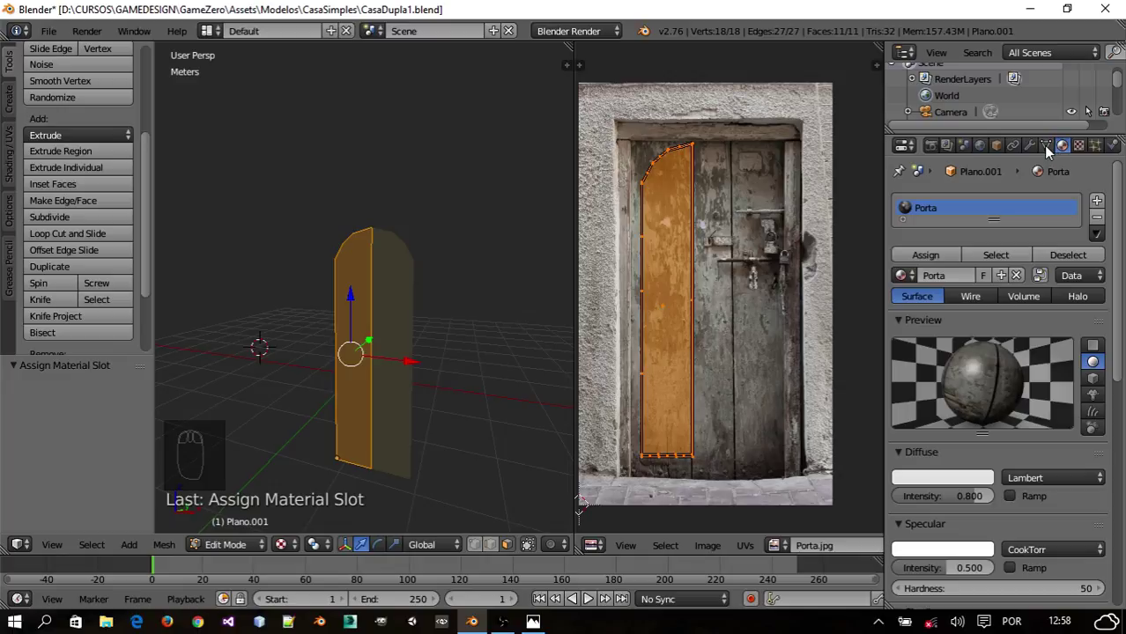
left_click_drag(1083, 366, 1084, 156)
left_click_drag(1084, 157, 1049, 382)
left_click_drag(1050, 382, 383, 347)
key("Tab")
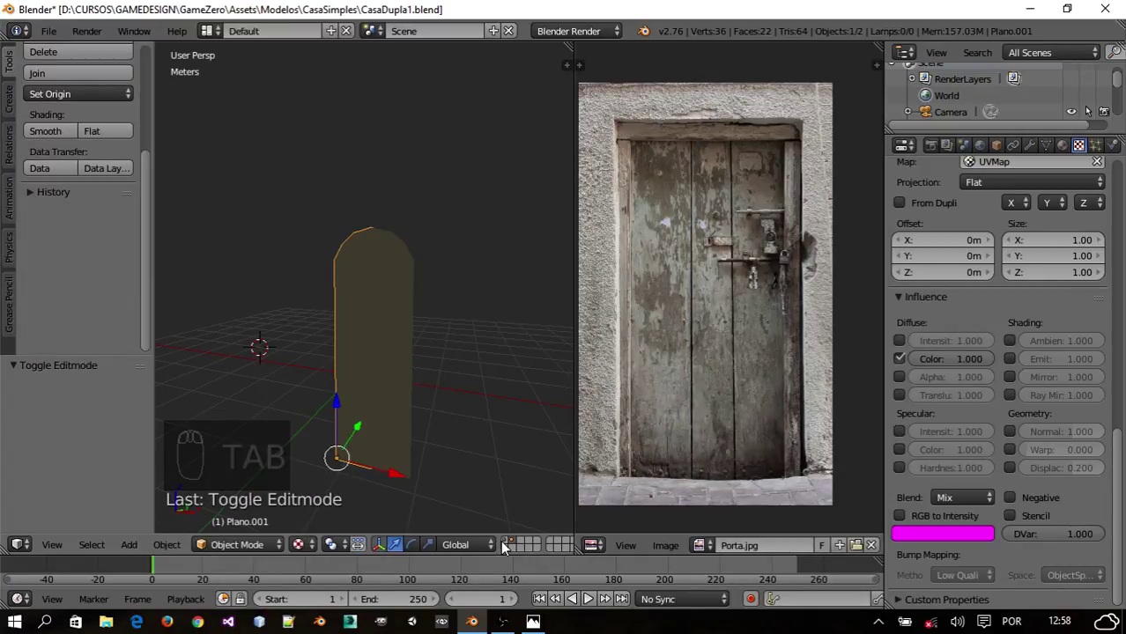
- Frame the castle house's arched doorway showing the wood door, then re-enter mesh editing on the plane
left_click_drag(511, 548, 377, 374)
left_click_drag(449, 377, 482, 374)
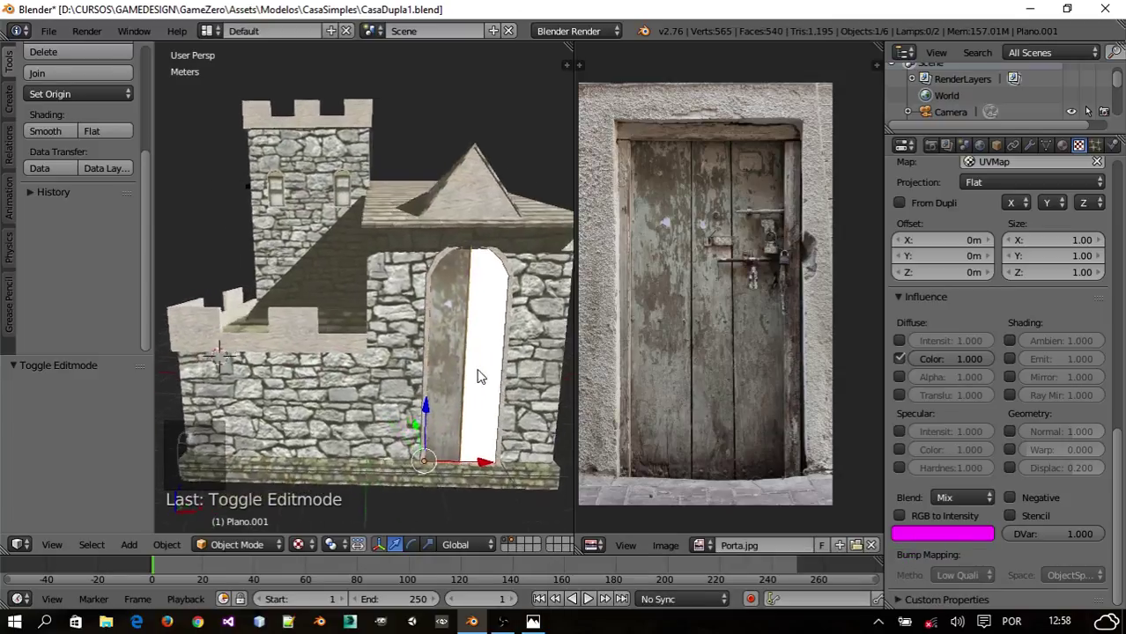
middle_click(432, 388)
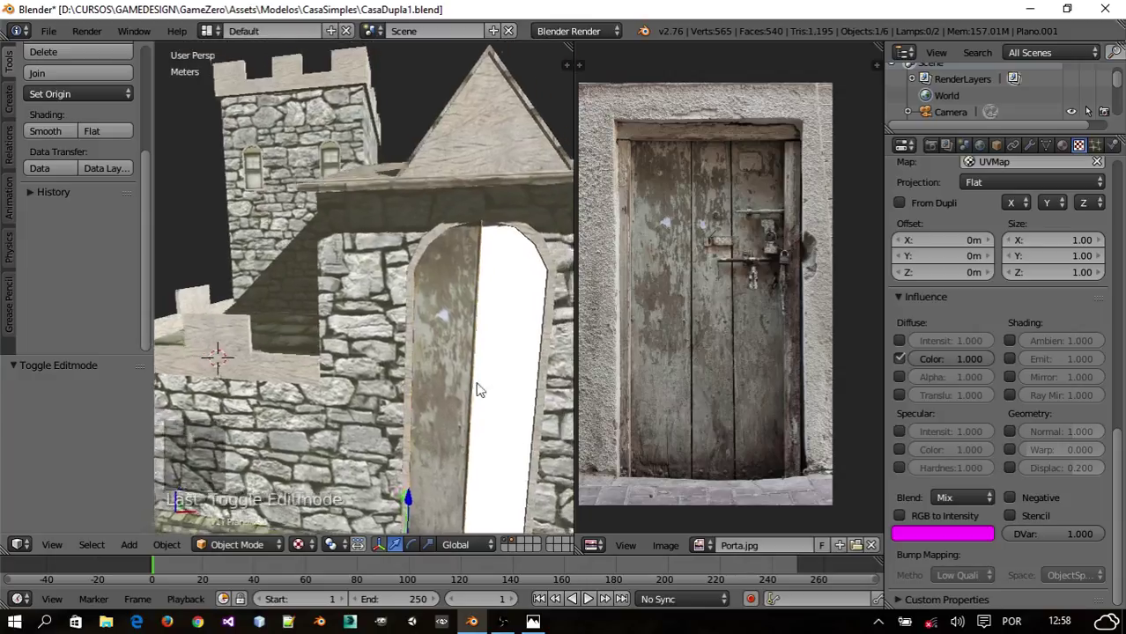
left_click_drag(479, 326, 472, 314)
left_click_drag(478, 315, 437, 316)
key("Tab")
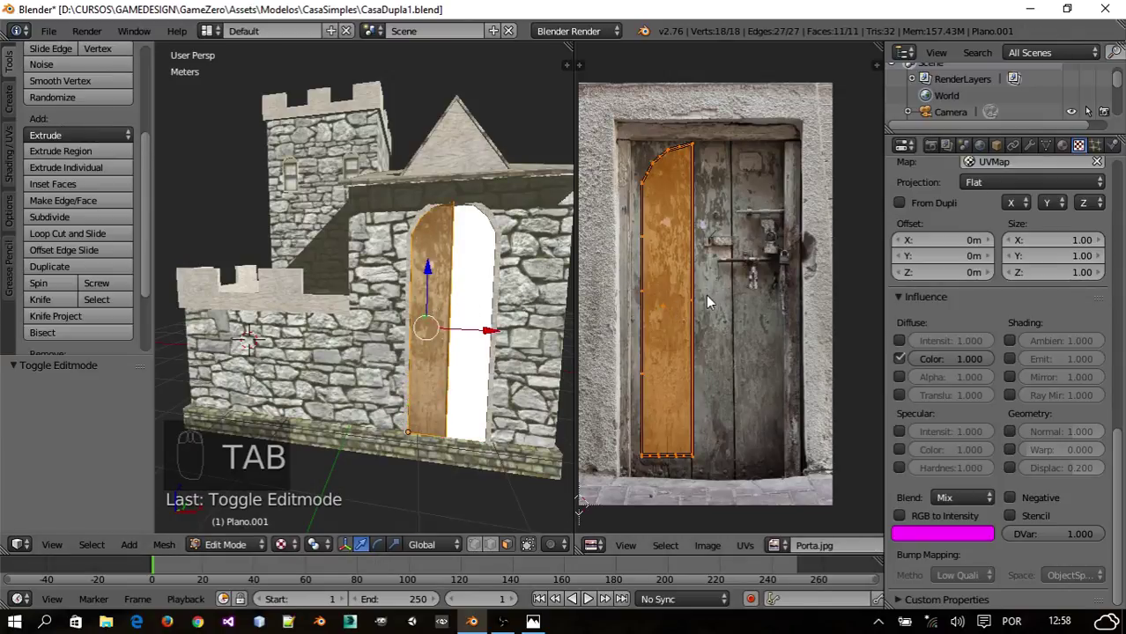
- Stretch the door's UV outline vertically to cover the full height of the photo
key("s")
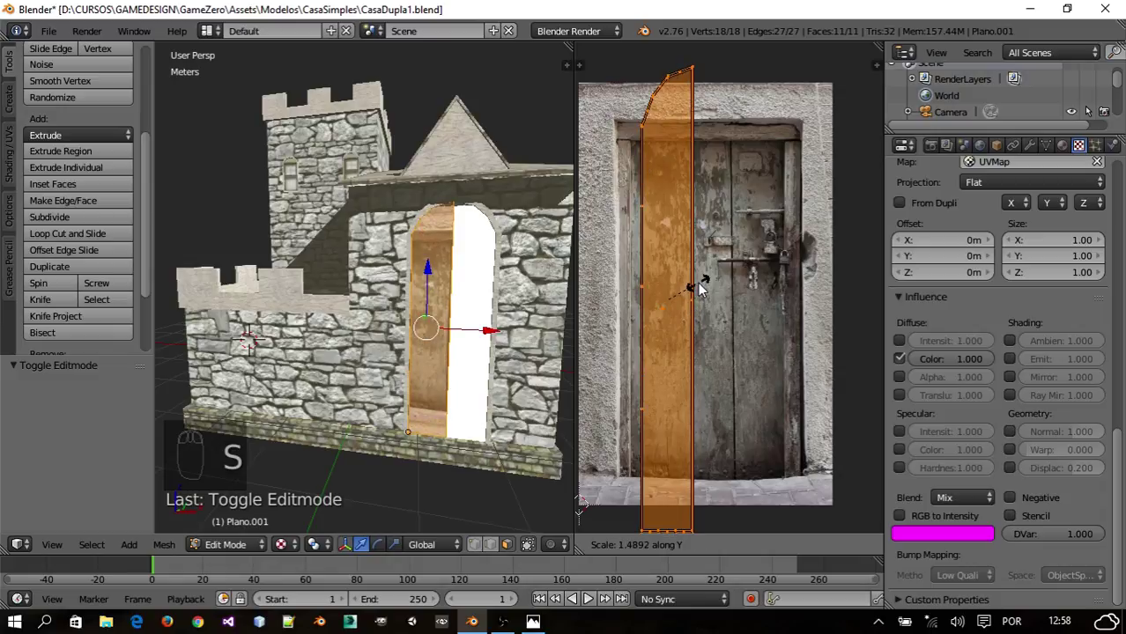
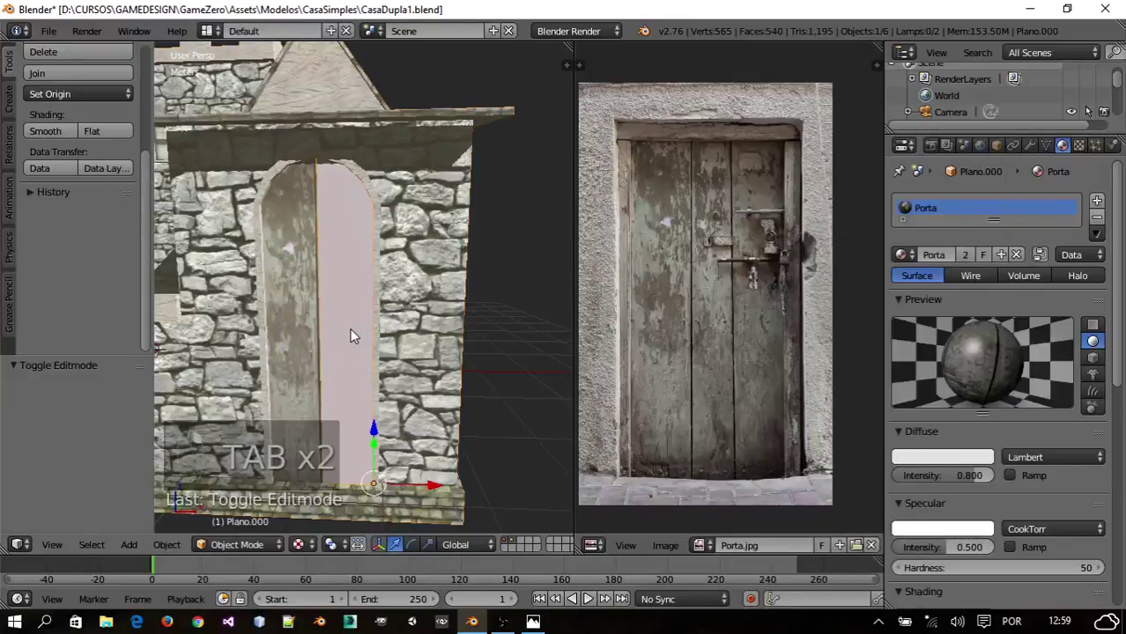
- Delete the extra untextured arch plane, leaving the textured door leaf
key("Delete")
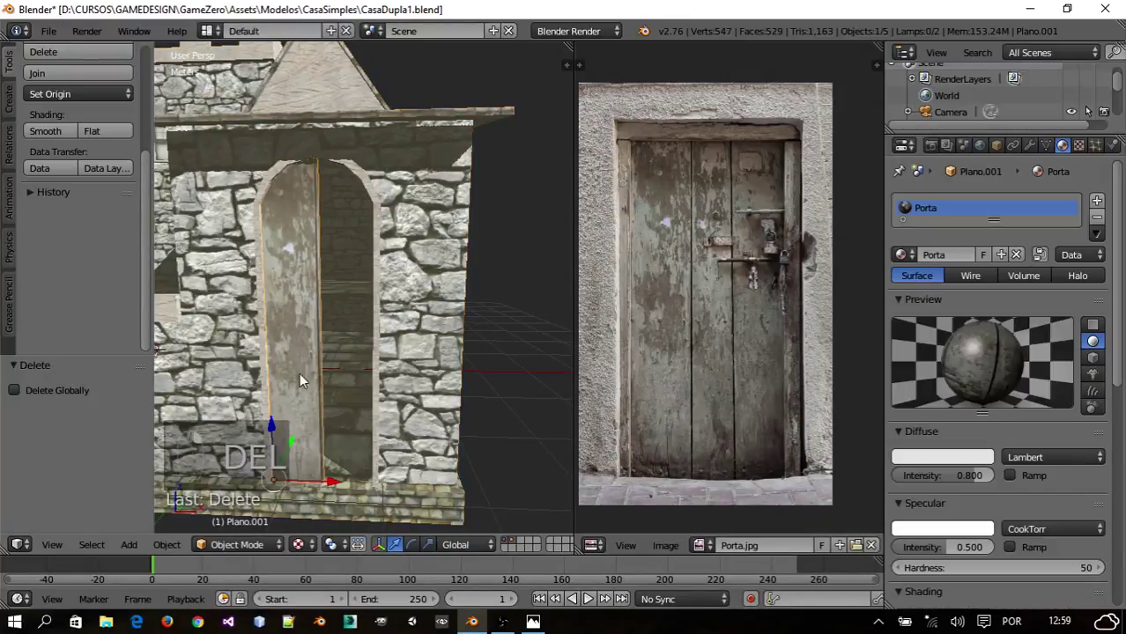
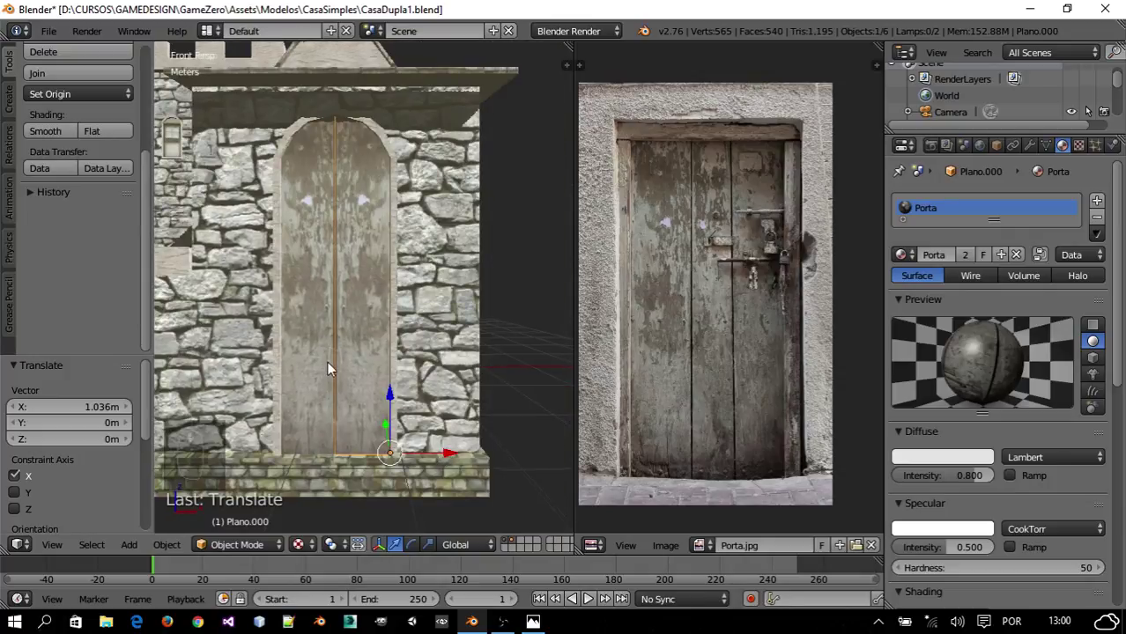
- Orbit around the castle house to inspect the mirrored double door in the arch
left_click_drag(400, 386, 569, 46)
left_click_drag(570, 45, 708, 282)
left_click_drag(708, 282, 1045, 228)
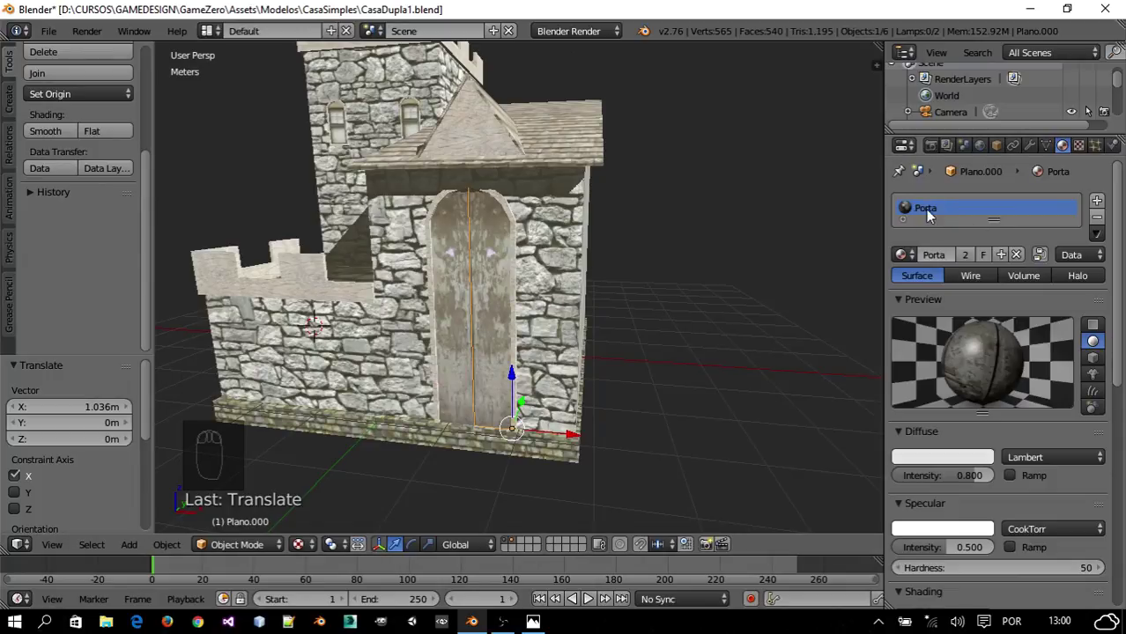
left_click_drag(578, 305, 510, 376)
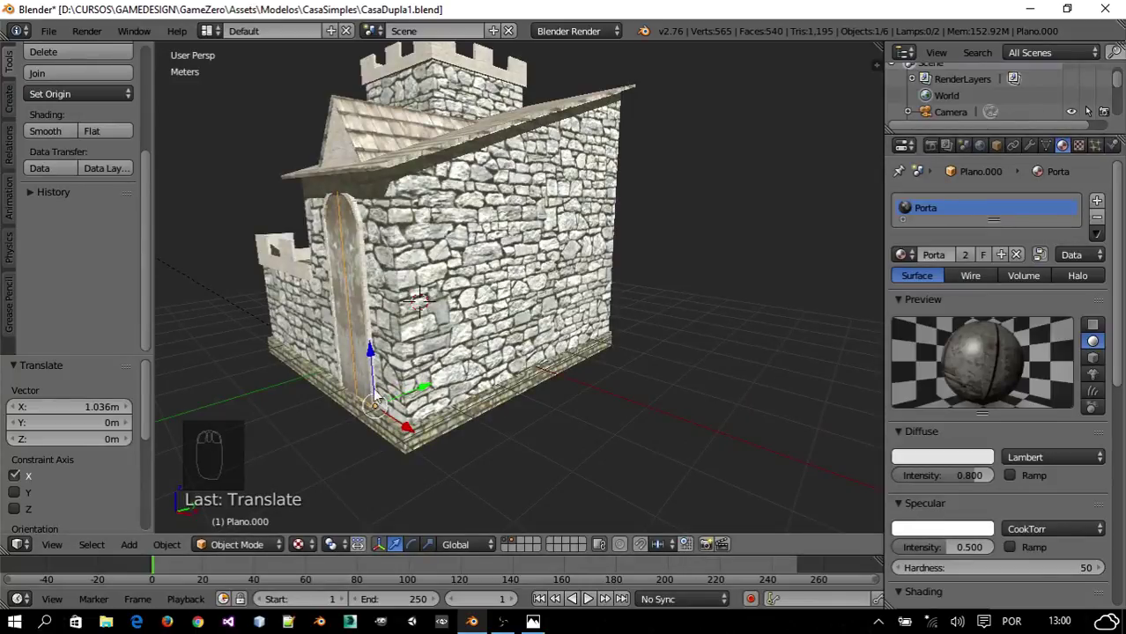
left_click_drag(512, 375, 938, 217)
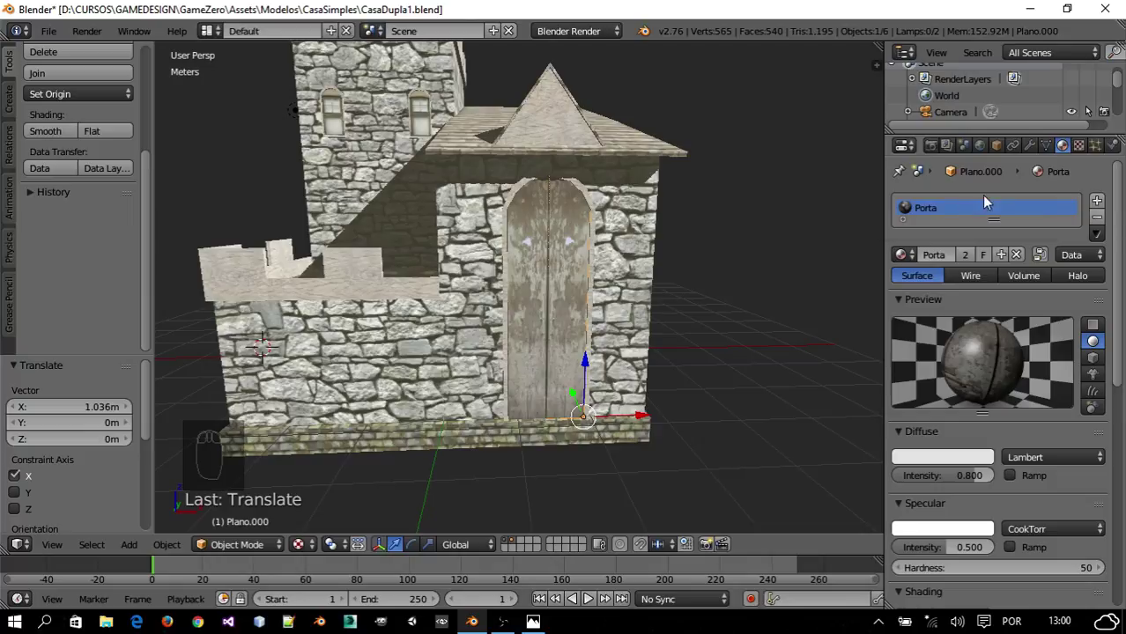
- Save the castle house file and frame the whole house for rendering
key("ctrl+s")
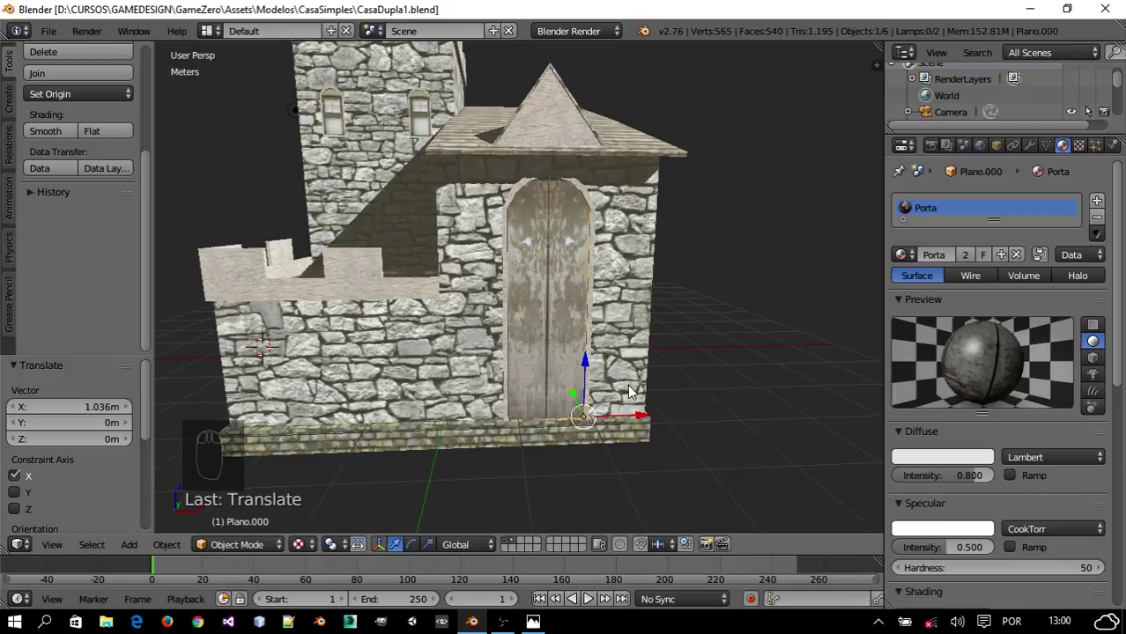
left_click_drag(641, 404, 529, 336)
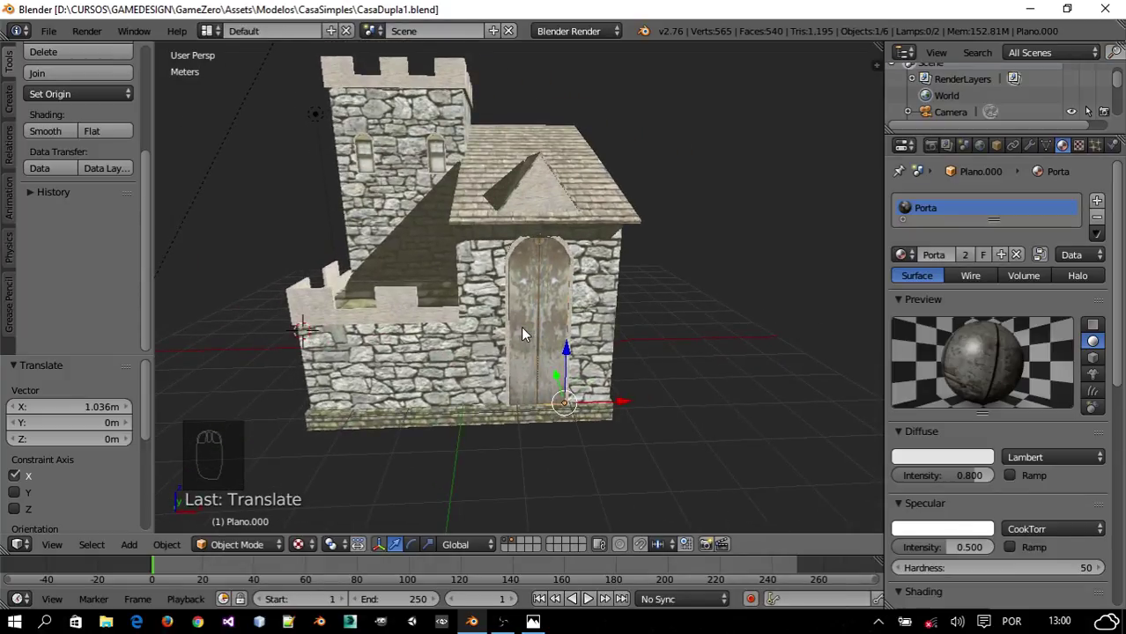